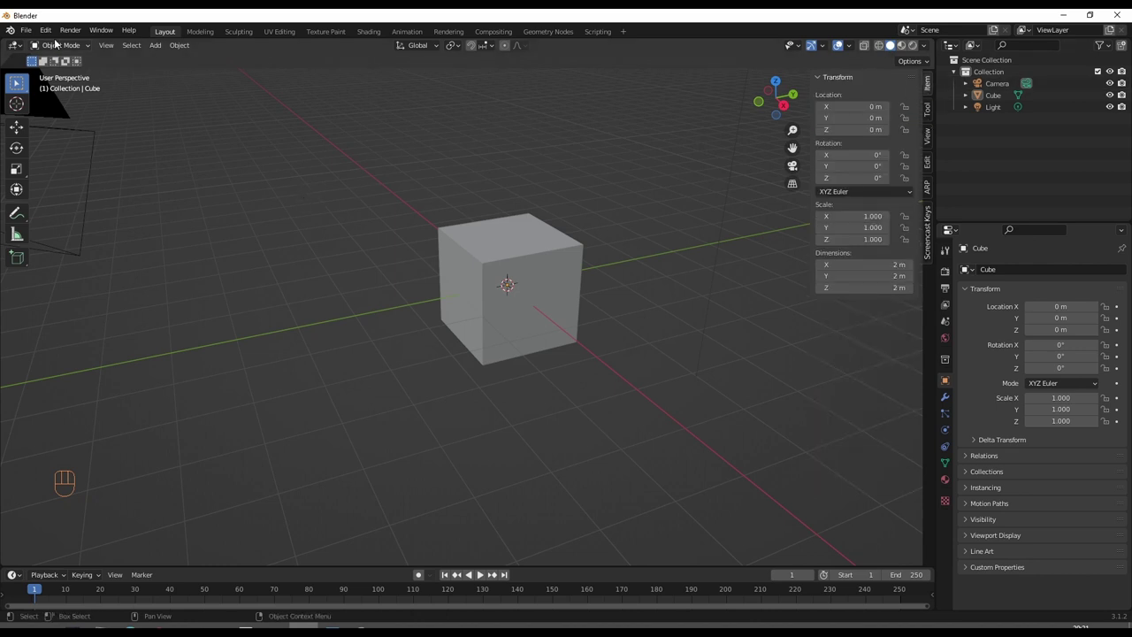
- Reach File > Import > Images as Planes and browse to the project's images folder
drag(61, 33, 88, 201)
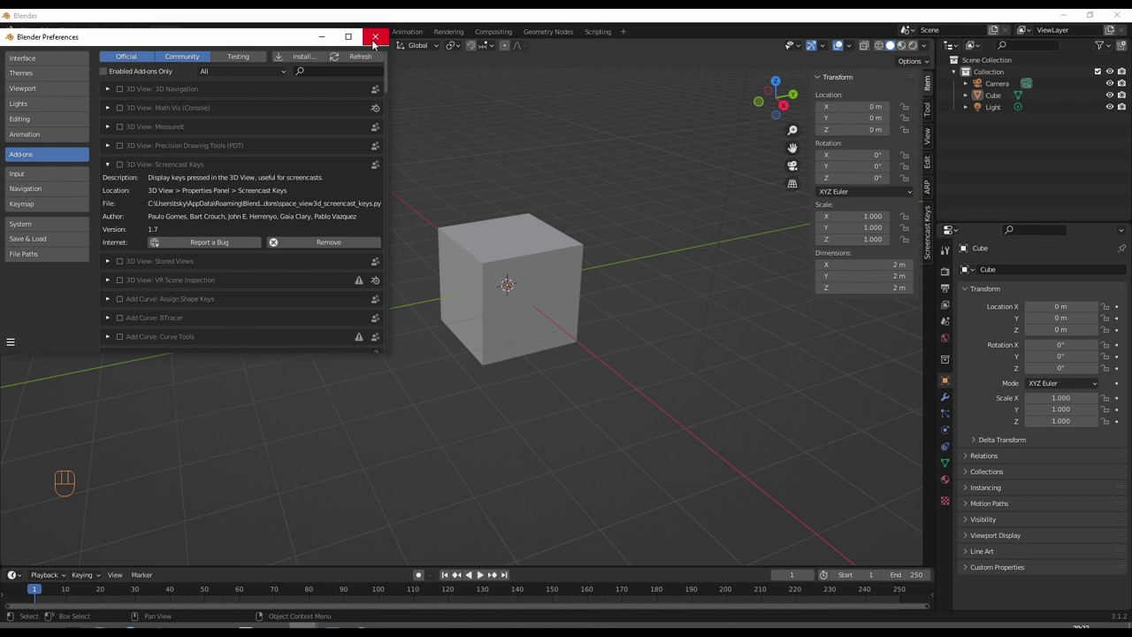
- Import 26009219.jpg as an upright image plane at the scene origin inside the cube
drag(39, 36, 208, 333)
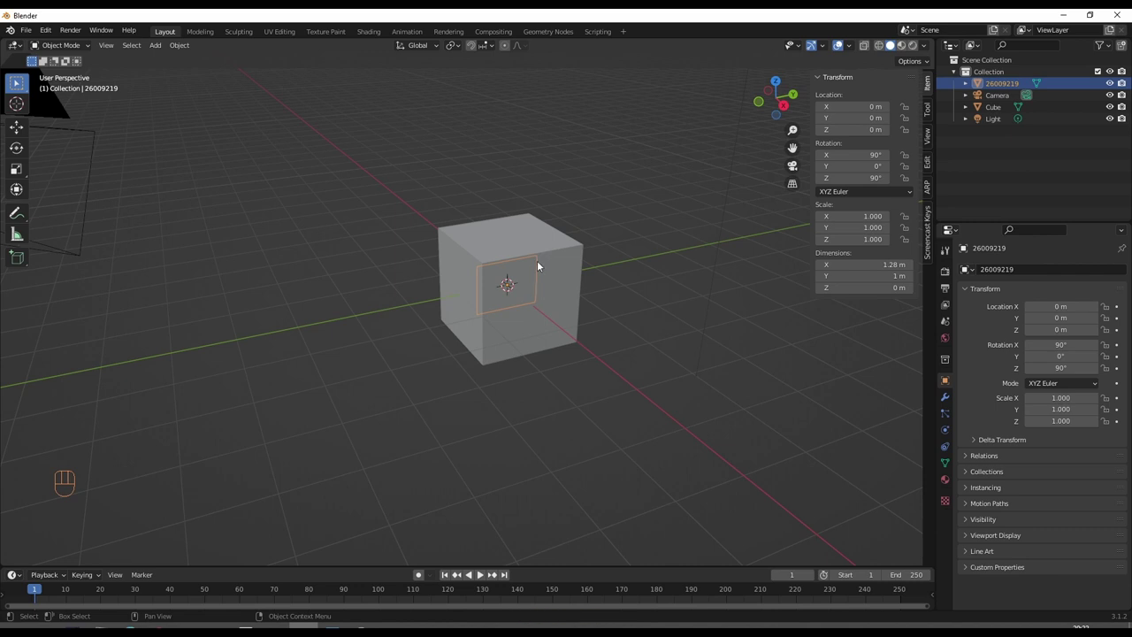
- Scale the 26009219 image plane uniformly to about 5.654, making a large vertical backdrop
key(s)
click(704, 205)
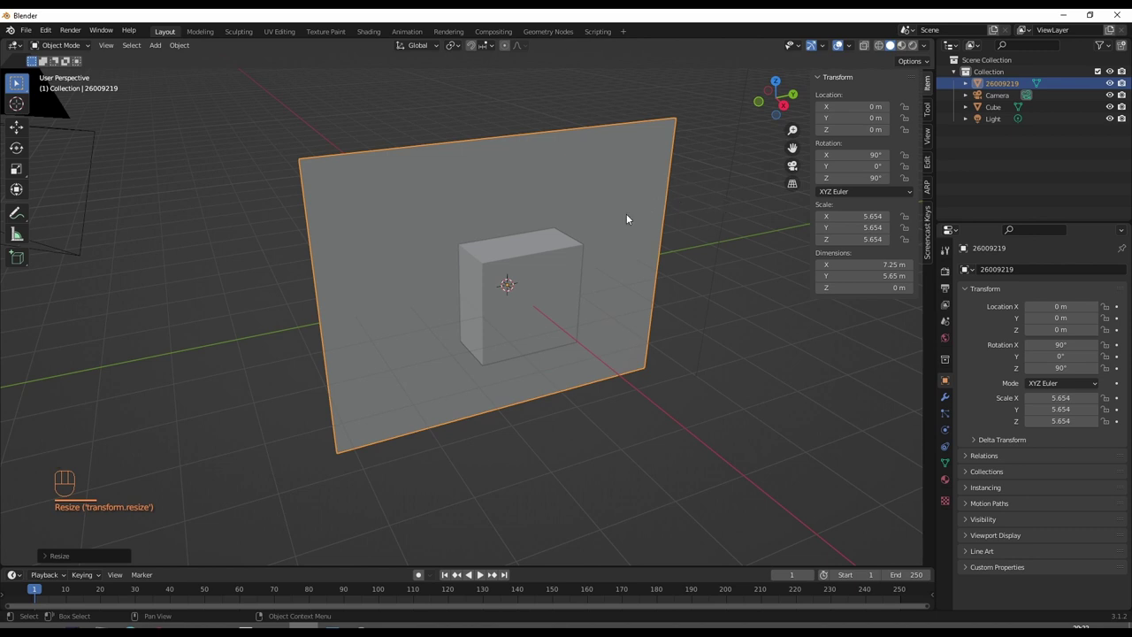
drag(618, 223, 622, 214)
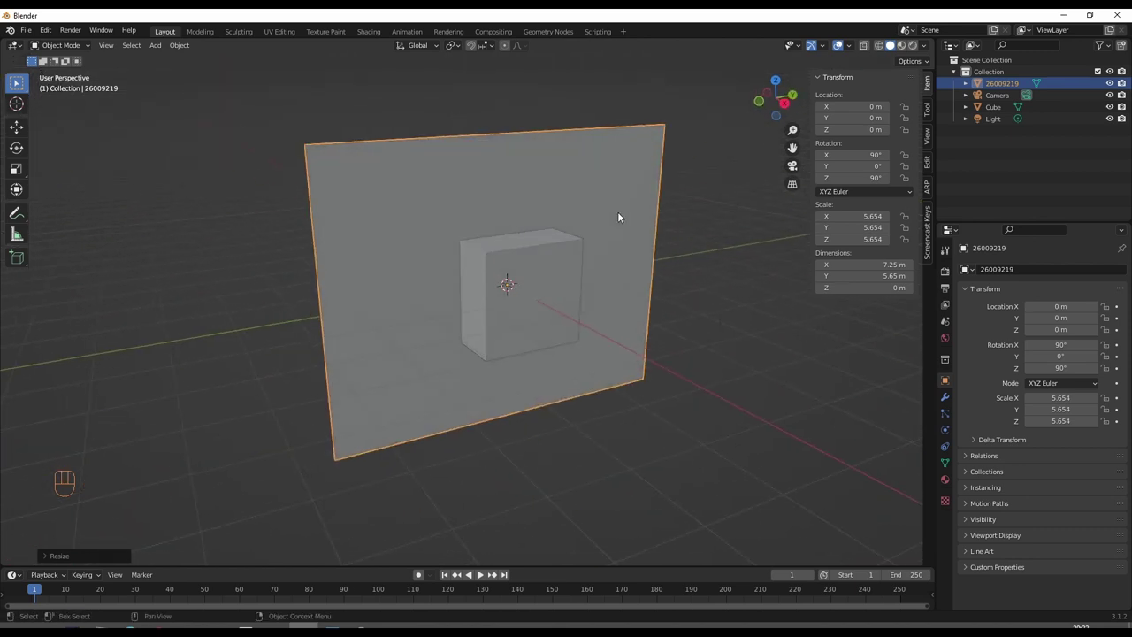